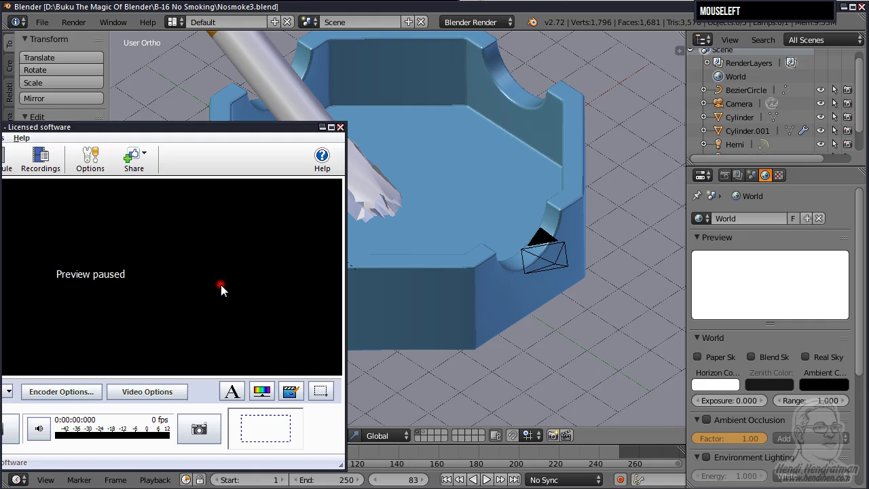
# Step: Add a cylinder mesh and shrink it to a small flat disc
pyautogui.press('shift+a')
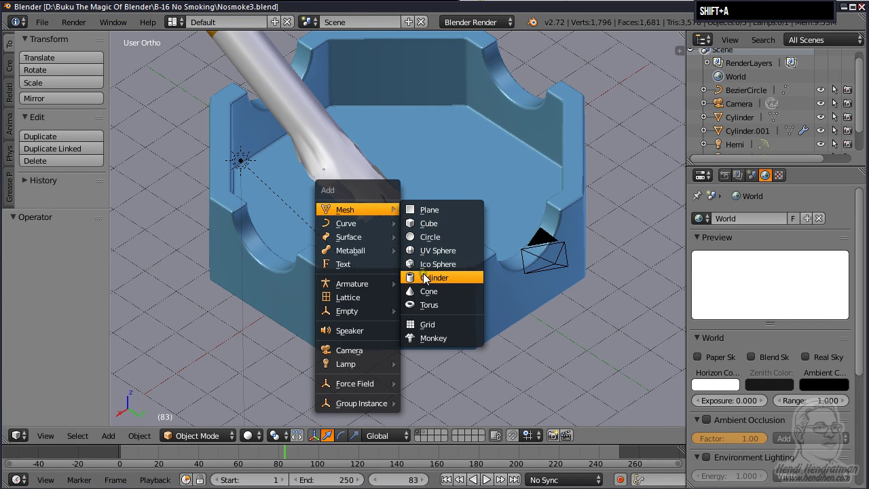
pyautogui.moveTo(431, 279); pyautogui.dragTo(417, 236)
pyautogui.scroll(-3)
pyautogui.press('alt+g')
pyautogui.scroll(3)
pyautogui.scroll(3)
pyautogui.click(438, 227)
# Step: Move the disc along X and Y onto the ashtray floor under the cigarette tip
pyautogui.scroll(-3)
pyautogui.moveTo(441, 223); pyautogui.dragTo(369, 236)
pyautogui.click(369, 236)
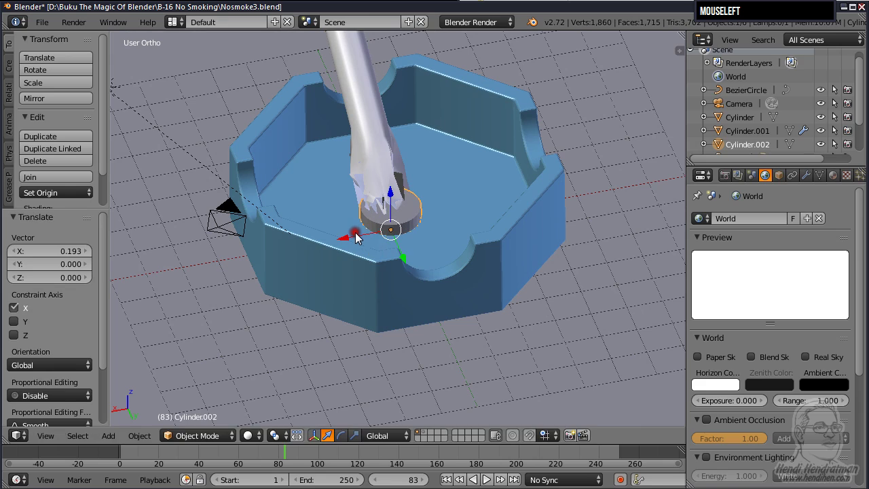
pyautogui.moveTo(403, 249); pyautogui.dragTo(197, 427)
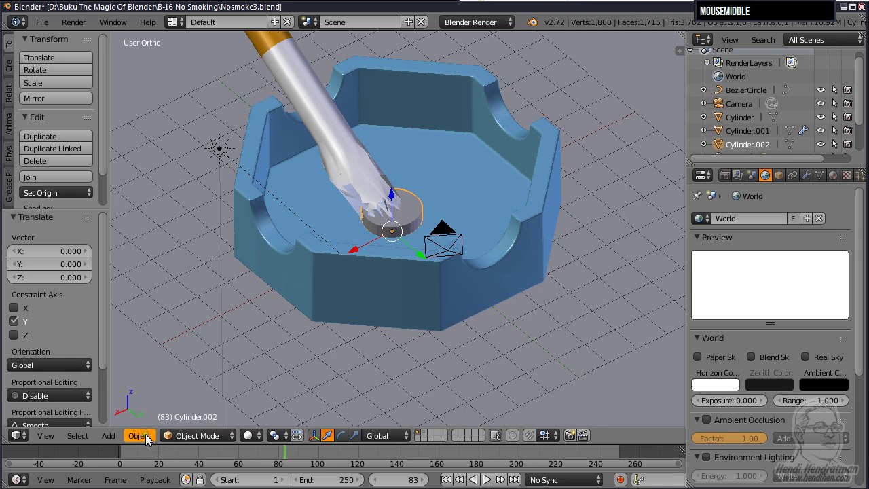
# Step: Apply Quick Smoke to the disc, creating a smoke domain around the ashtray, and view it from the side
pyautogui.click(153, 439)
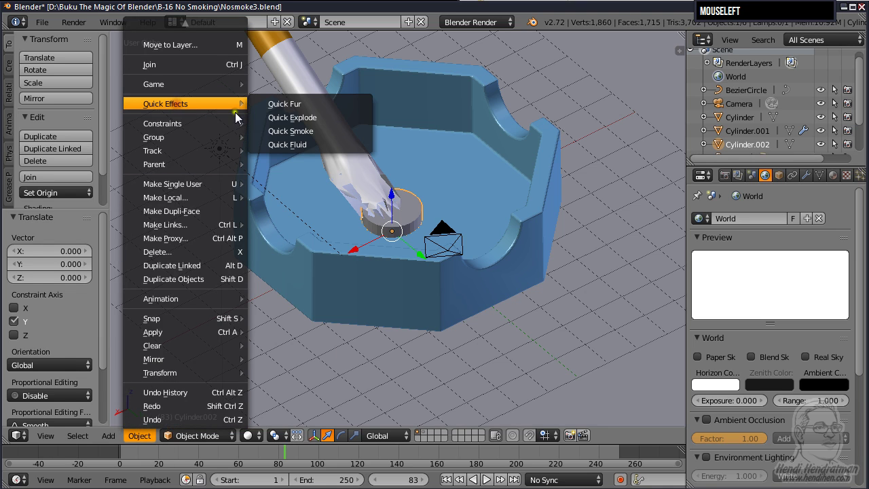
pyautogui.click(288, 137)
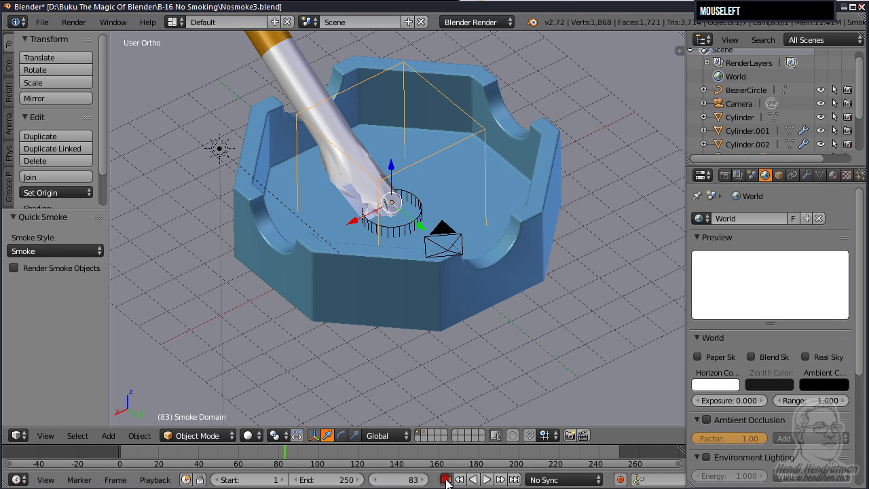
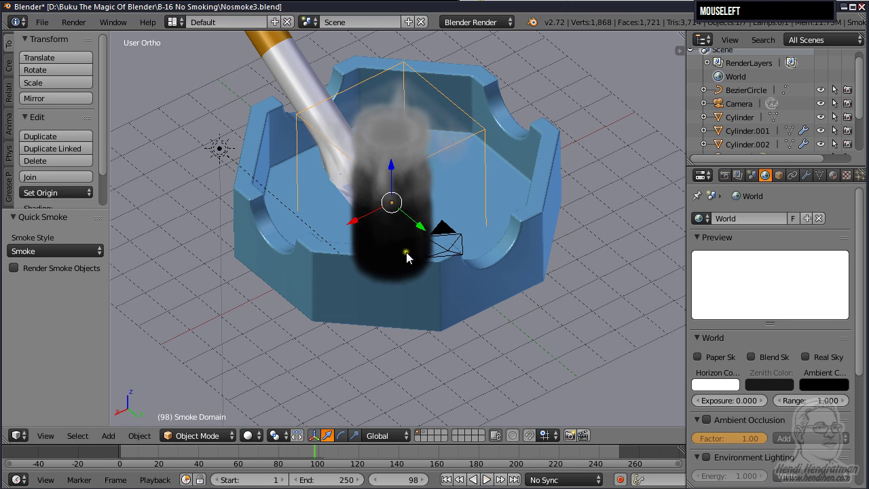
pyautogui.middleClick(418, 261)
pyautogui.moveTo(414, 300); pyautogui.dragTo(412, 150)
# Step: Select the smoke domain box and raise it above the ashtray
pyautogui.rightClick(418, 117)
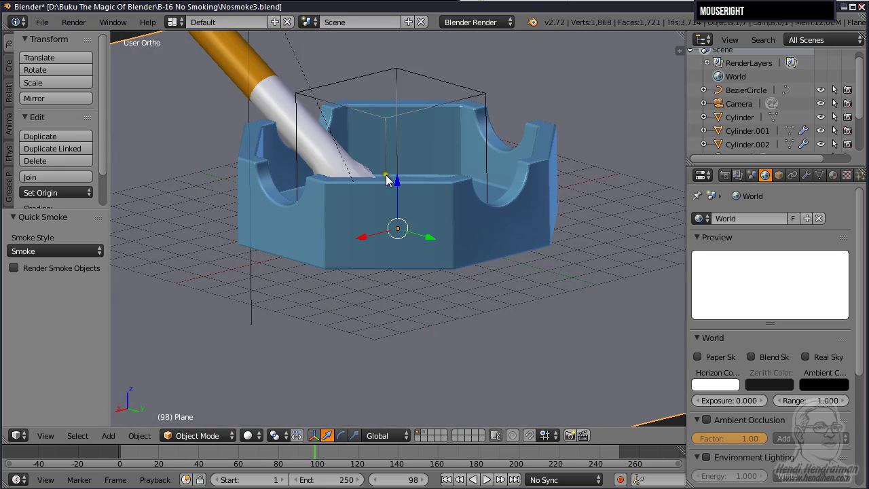
pyautogui.click(402, 188)
pyautogui.press('ctrl+z')
pyautogui.rightClick(407, 120)
pyautogui.moveTo(394, 159); pyautogui.dragTo(416, 171)
pyautogui.scroll(-3)
pyautogui.moveTo(414, 182); pyautogui.dragTo(363, 204)
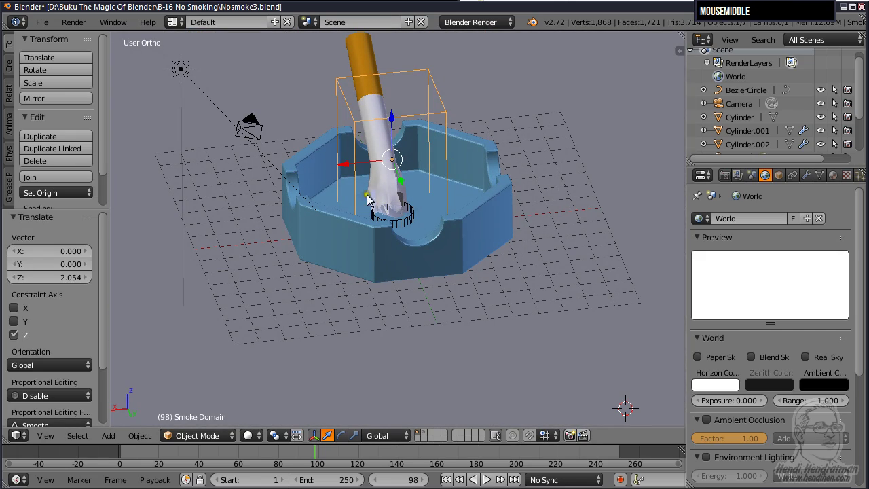
# Step: Scale the small smoke emitter cylinder down
pyautogui.rightClick(413, 227)
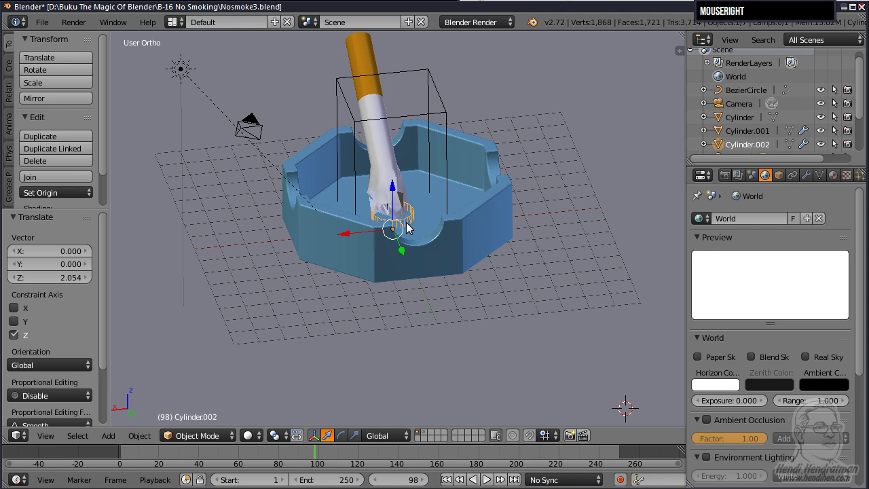
pyautogui.moveTo(411, 228); pyautogui.dragTo(418, 176)
pyautogui.press('s')
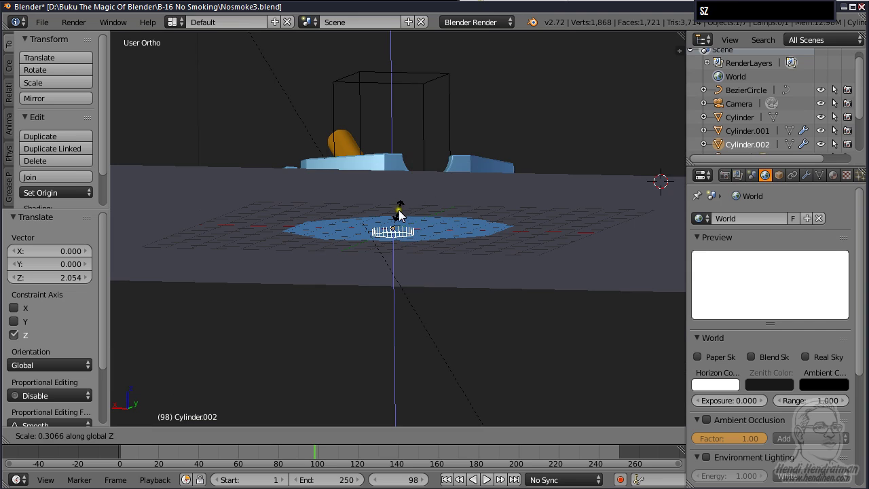
pyautogui.click(401, 222)
pyautogui.moveTo(423, 261); pyautogui.dragTo(395, 236)
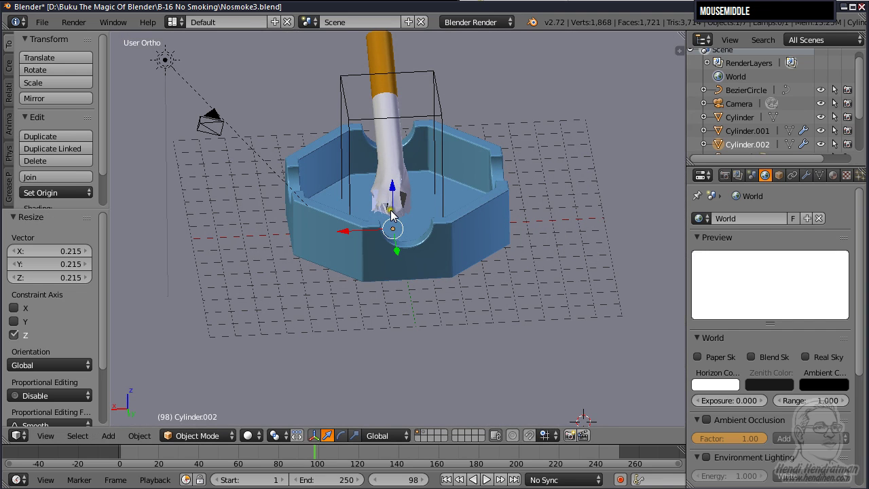
pyautogui.moveTo(401, 201); pyautogui.dragTo(432, 127)
# Step: Stretch the smoke domain taller along Z and reposition it over the ashtray
pyautogui.rightClick(435, 122)
pyautogui.press('s')
pyautogui.write('sz')
pyautogui.click(453, 62)
pyautogui.middleClick(444, 180)
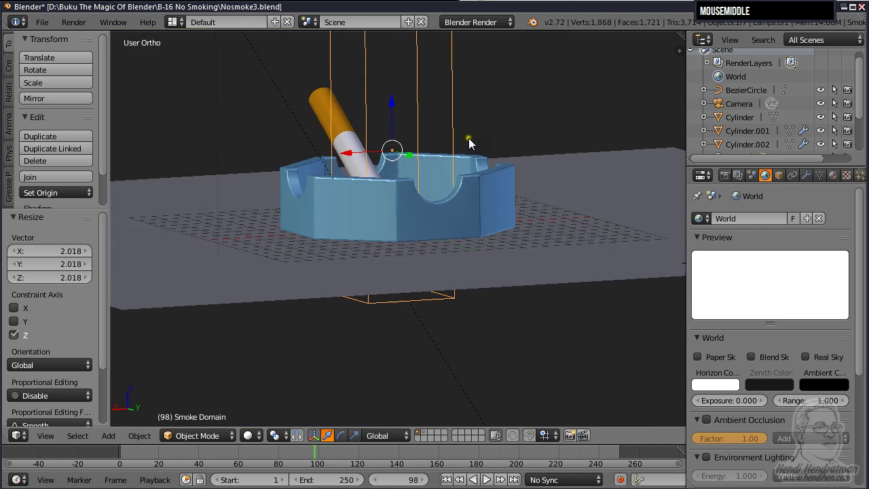
pyautogui.moveTo(396, 119); pyautogui.dragTo(426, 144)
# Step: Play the smoke simulation until a tall plume rises, stop it, and render the current frame with F12
pyautogui.scroll(-3)
pyautogui.middleClick(381, 289)
pyautogui.scroll(3)
pyautogui.moveTo(341, 263); pyautogui.dragTo(393, 375)
pyautogui.middleClick(423, 364)
pyautogui.scroll(3)
pyautogui.click(449, 477)
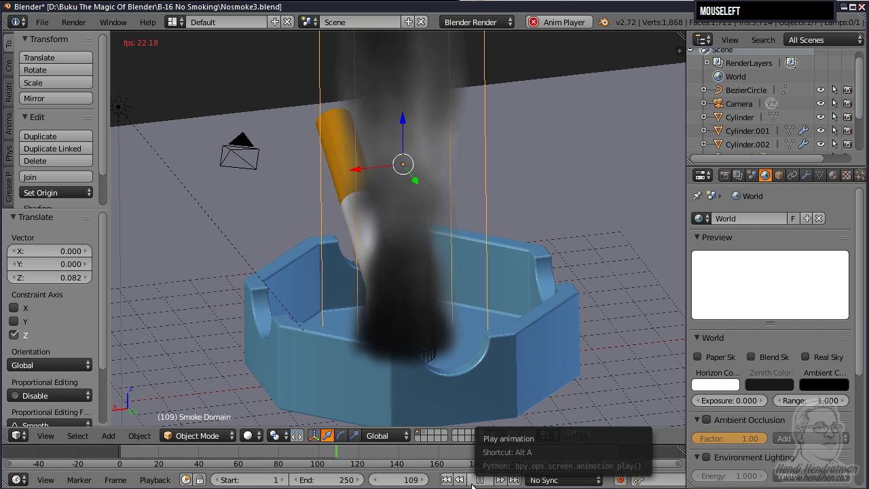
pyautogui.press('KP_0')
pyautogui.press('F12')
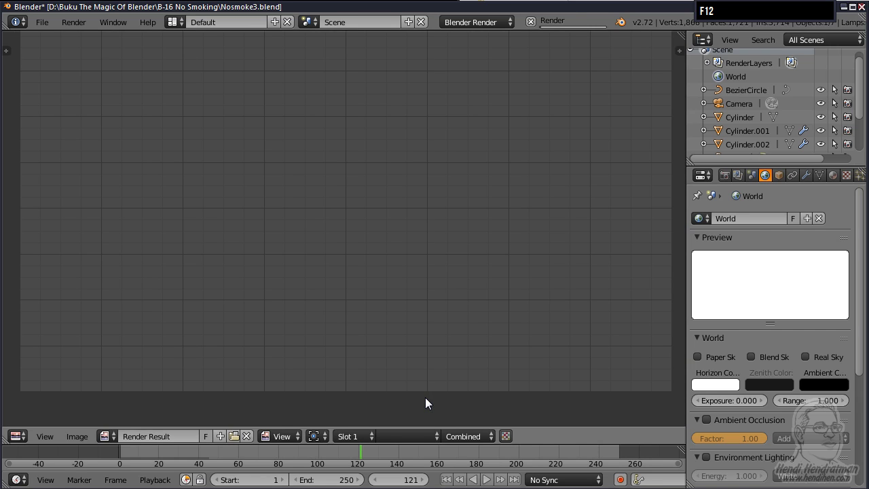
# Step: Close the finished render, leave camera view and orbit around the smoking ashtray
pyautogui.press('F1')
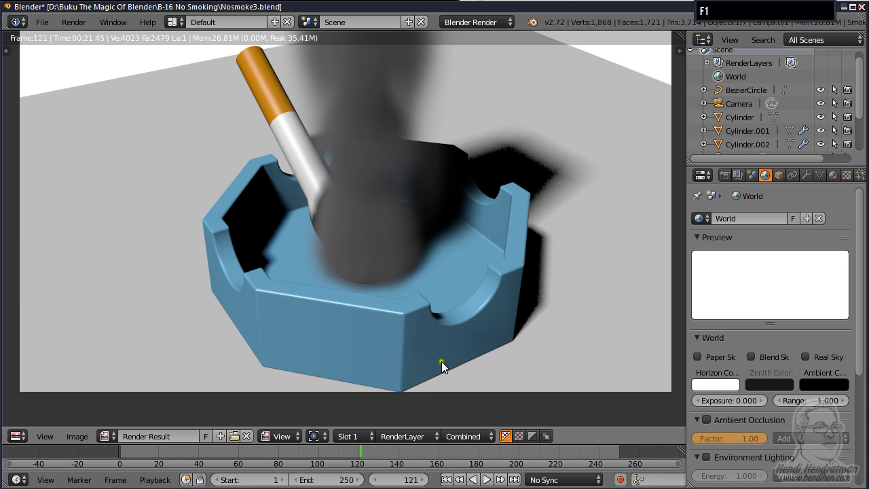
pyautogui.press('Escape')
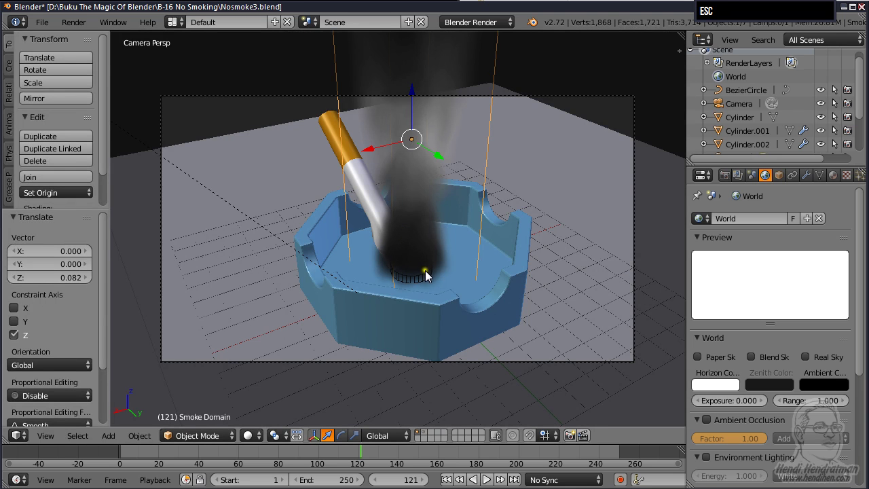
pyautogui.press('KP_0')
pyautogui.middleClick(441, 283)
pyautogui.press('KP_5')
pyautogui.middleClick(438, 301)
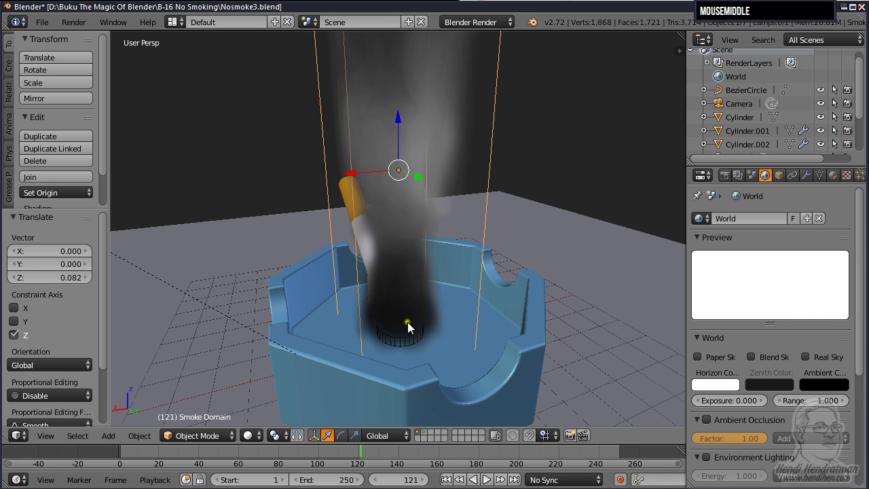
# Step: Check Cylinder.002's Smoke Flow physics, rewind the timeline and select the smoke domain for replay
pyautogui.rightClick(406, 346)
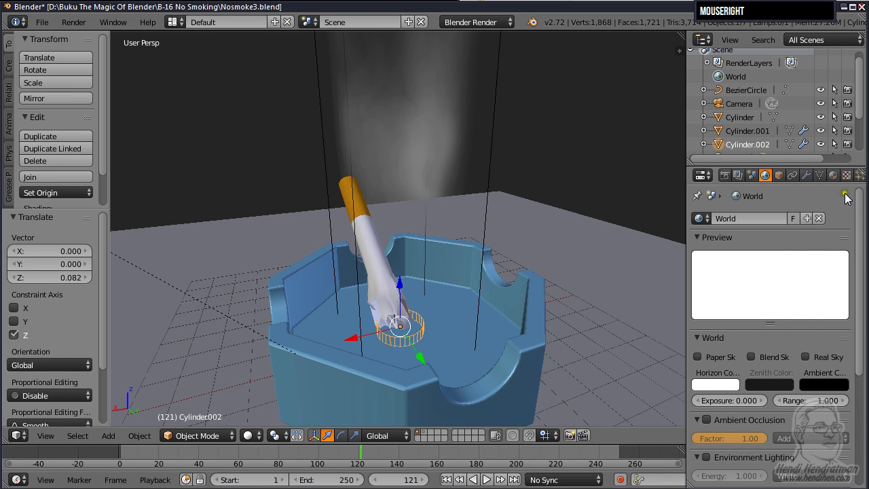
pyautogui.scroll(-3)
pyautogui.click(868, 178)
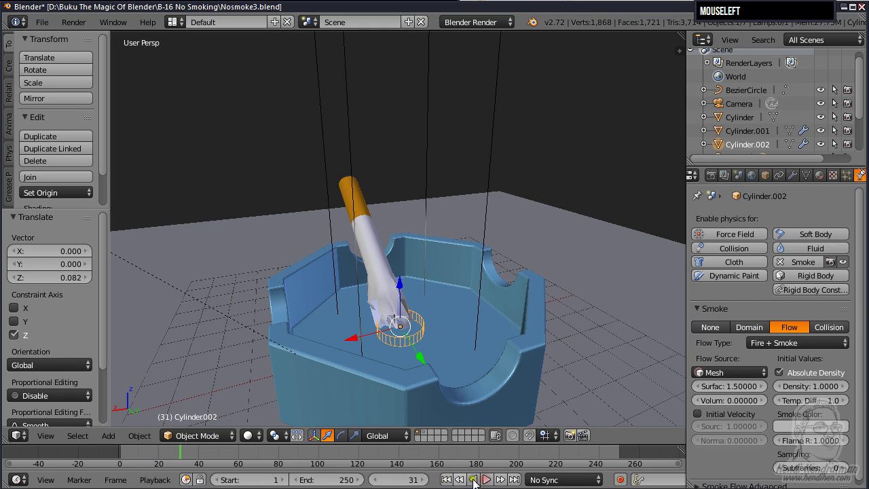
pyautogui.click(488, 476)
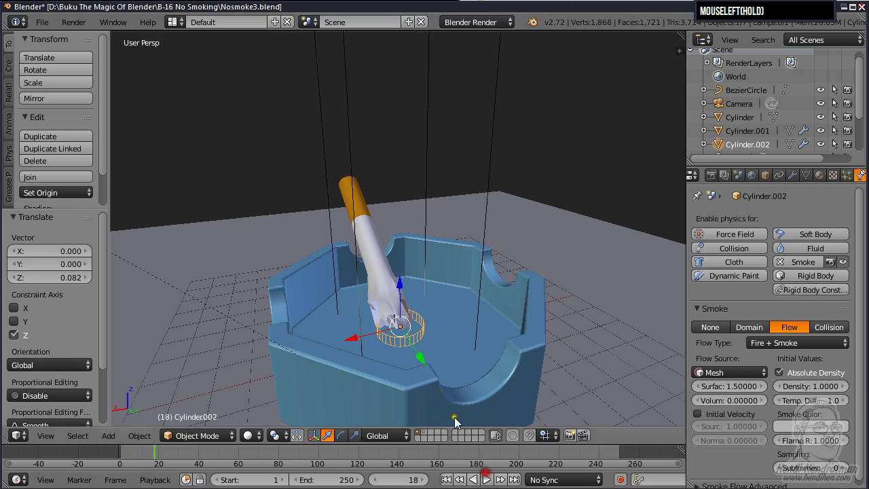
pyautogui.moveTo(435, 362); pyautogui.dragTo(493, 371)
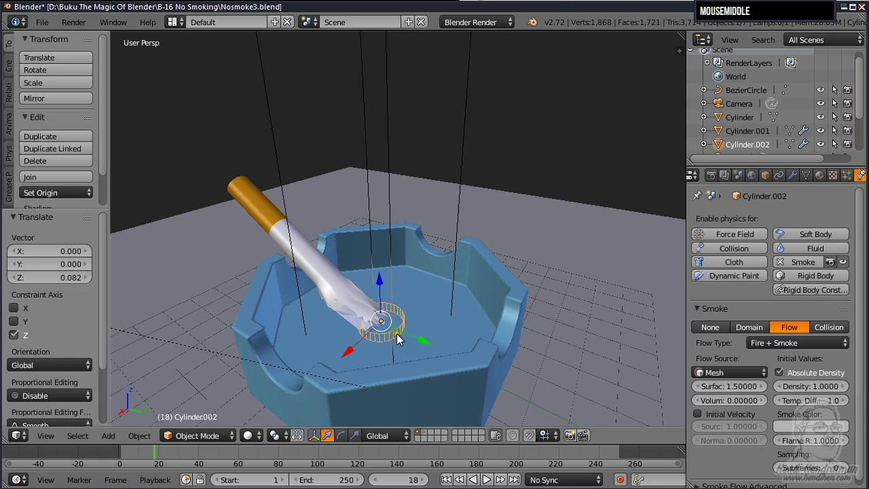
pyautogui.rightClick(399, 350)
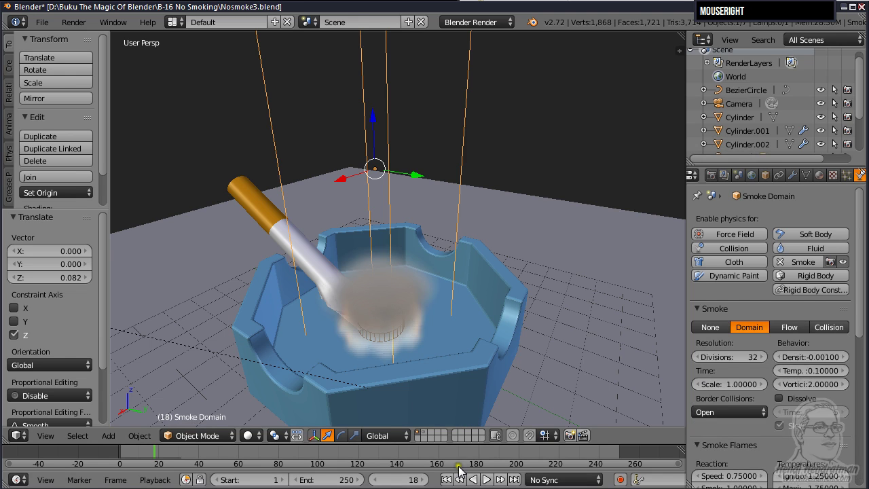
# Step: Play the fire-and-smoke simulation to frame 108, test-render it, then reselect Cylinder.002
pyautogui.click(455, 478)
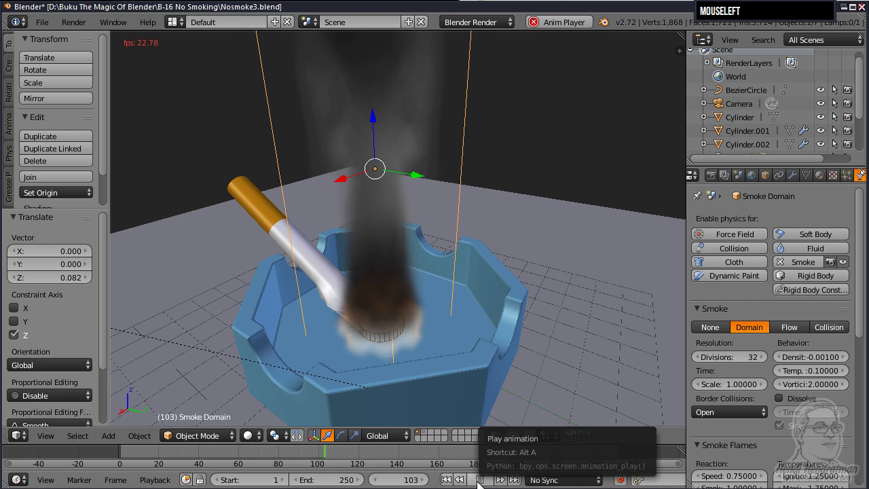
pyautogui.moveTo(437, 381); pyautogui.dragTo(386, 370)
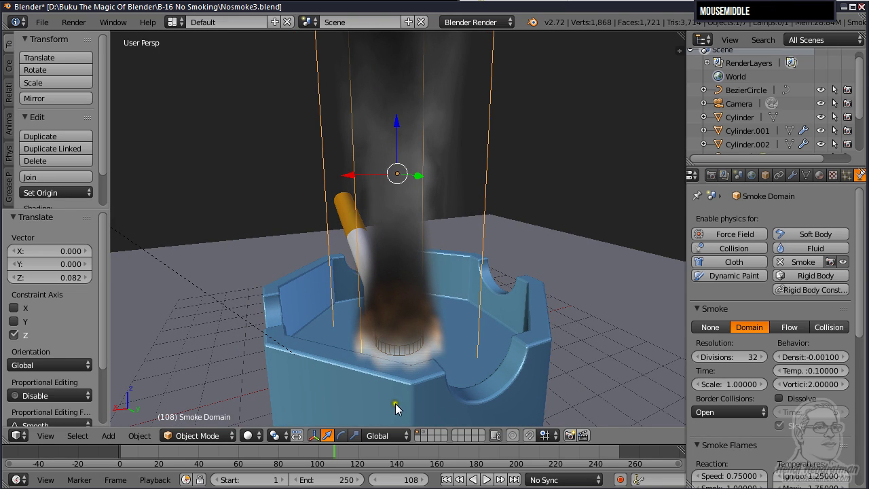
pyautogui.press('F12')
pyautogui.press('F1')
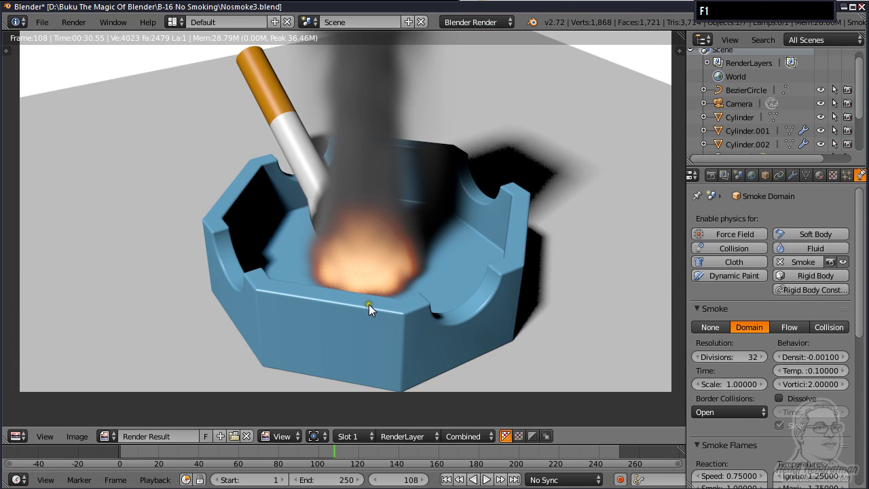
pyautogui.press('Escape')
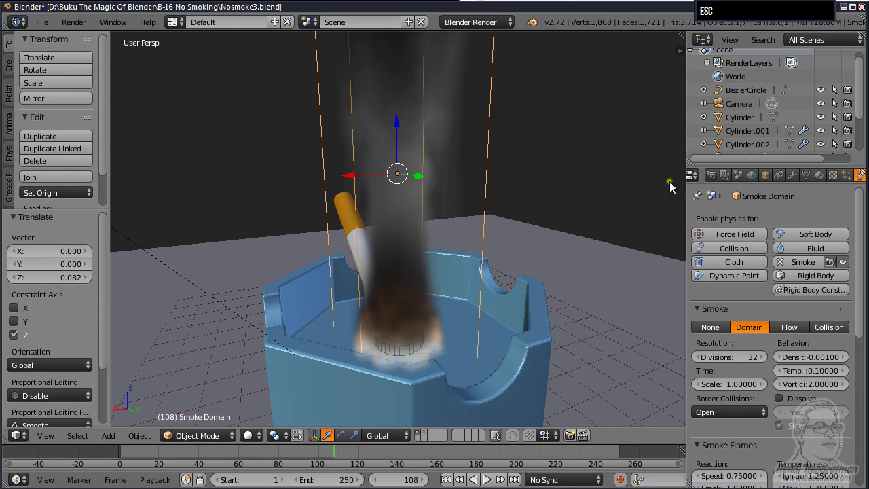
pyautogui.rightClick(418, 350)
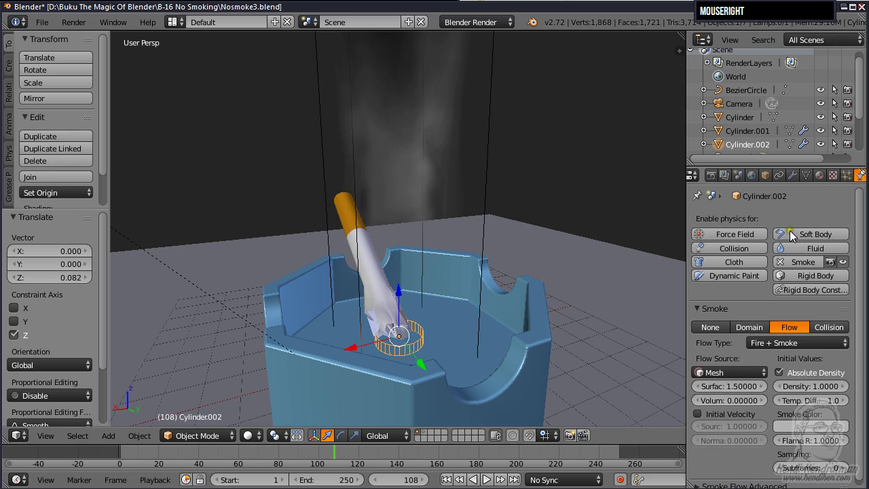
# Step: Select the smoke domain and pick its Flame texture in Texture properties
pyautogui.click(846, 185)
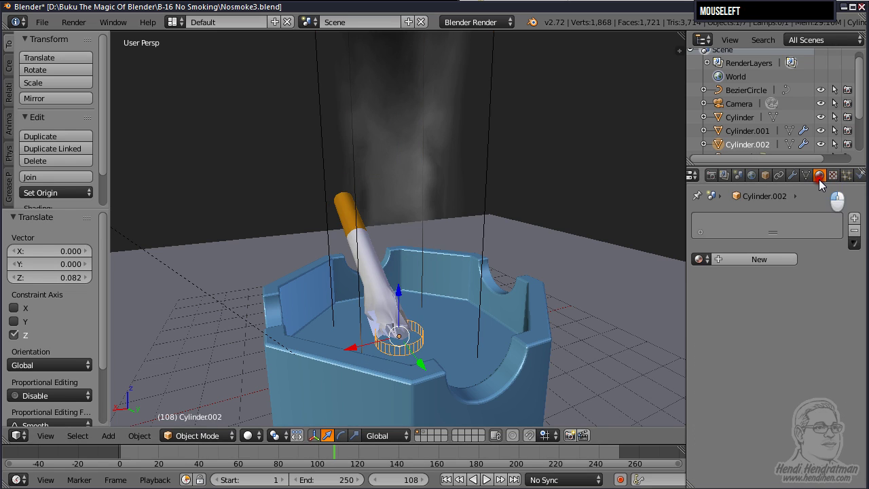
pyautogui.rightClick(496, 181)
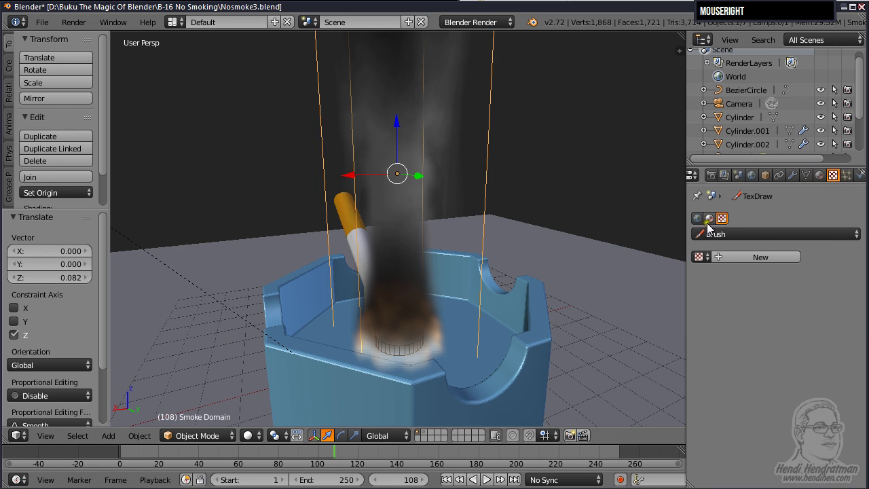
pyautogui.click(715, 226)
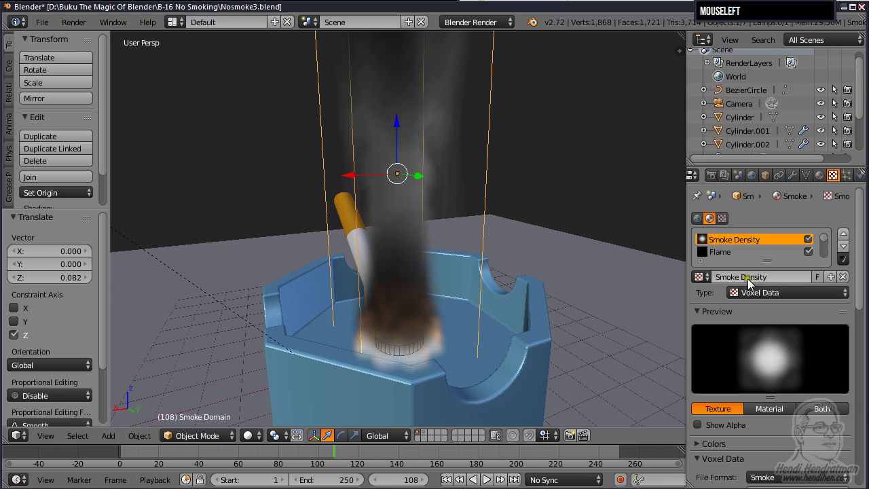
pyautogui.scroll(-3)
pyautogui.scroll(3)
pyautogui.click(739, 254)
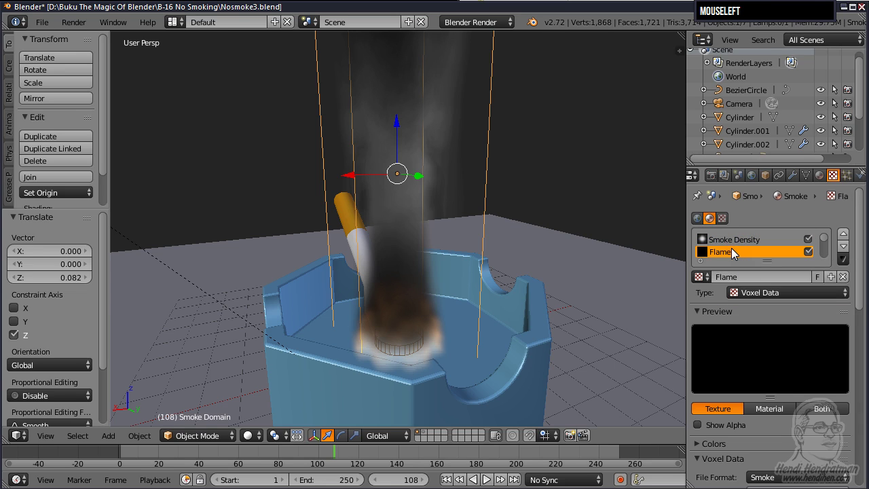
# Step: Lower the Flame texture's density influence to 0.467 and render the frame again
pyautogui.scroll(-3)
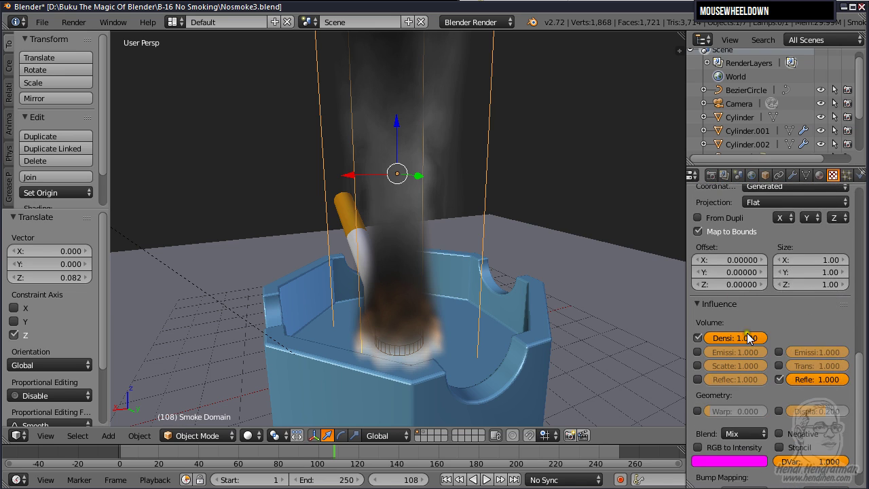
pyautogui.moveTo(748, 345); pyautogui.dragTo(474, 325)
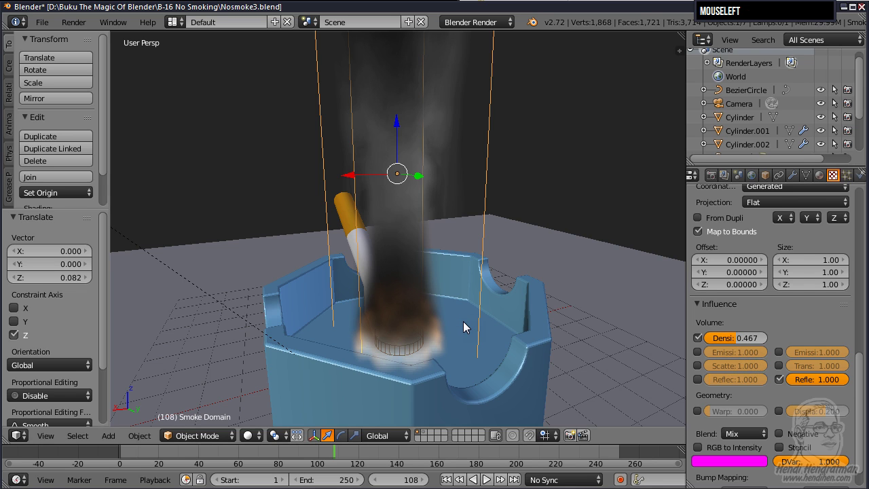
pyautogui.press('F12')
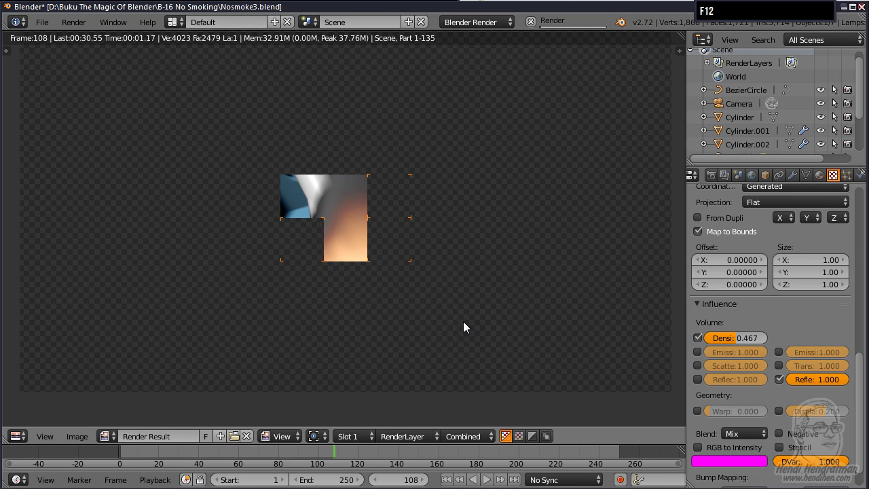
pyautogui.press('F1')
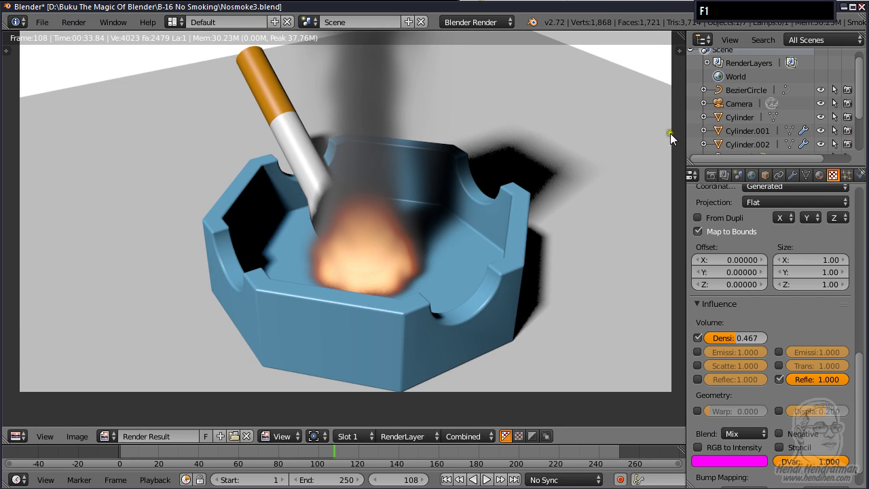